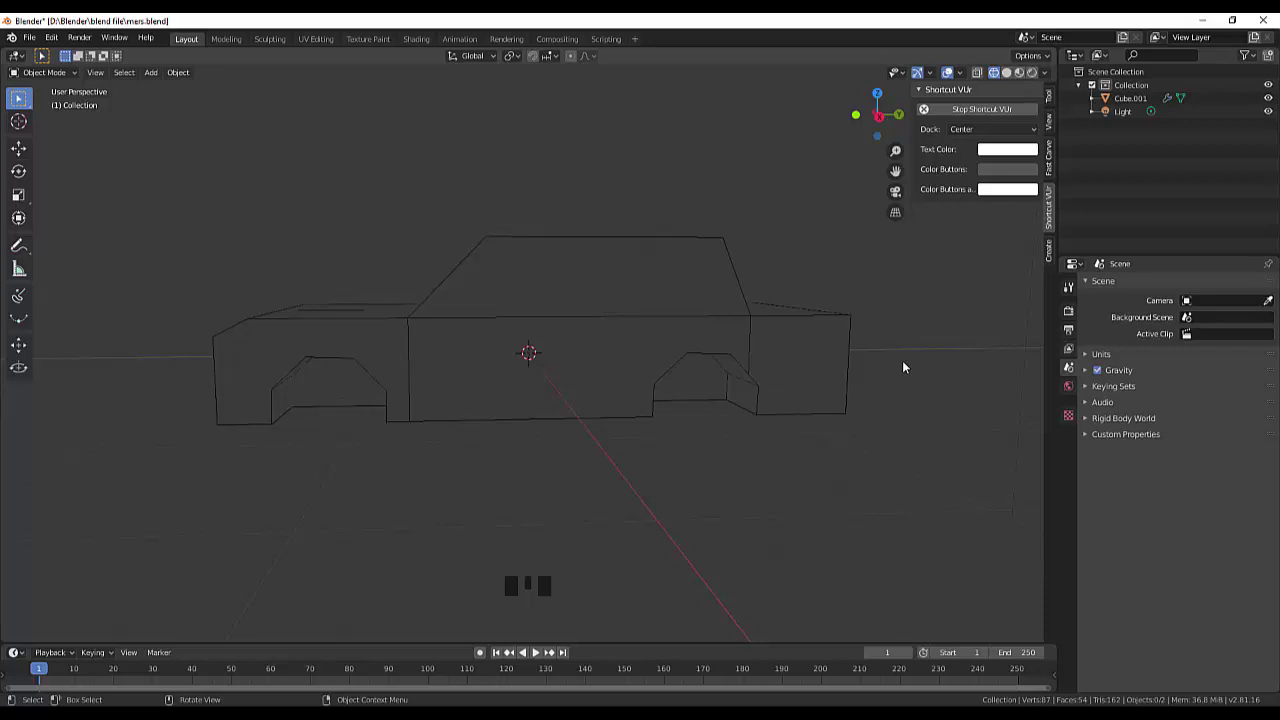
# Step: Orbit around the car body to place the new eight-sided cylinder at its centre
pyautogui.moveTo(905, 365); pyautogui.dragTo(914, 364)
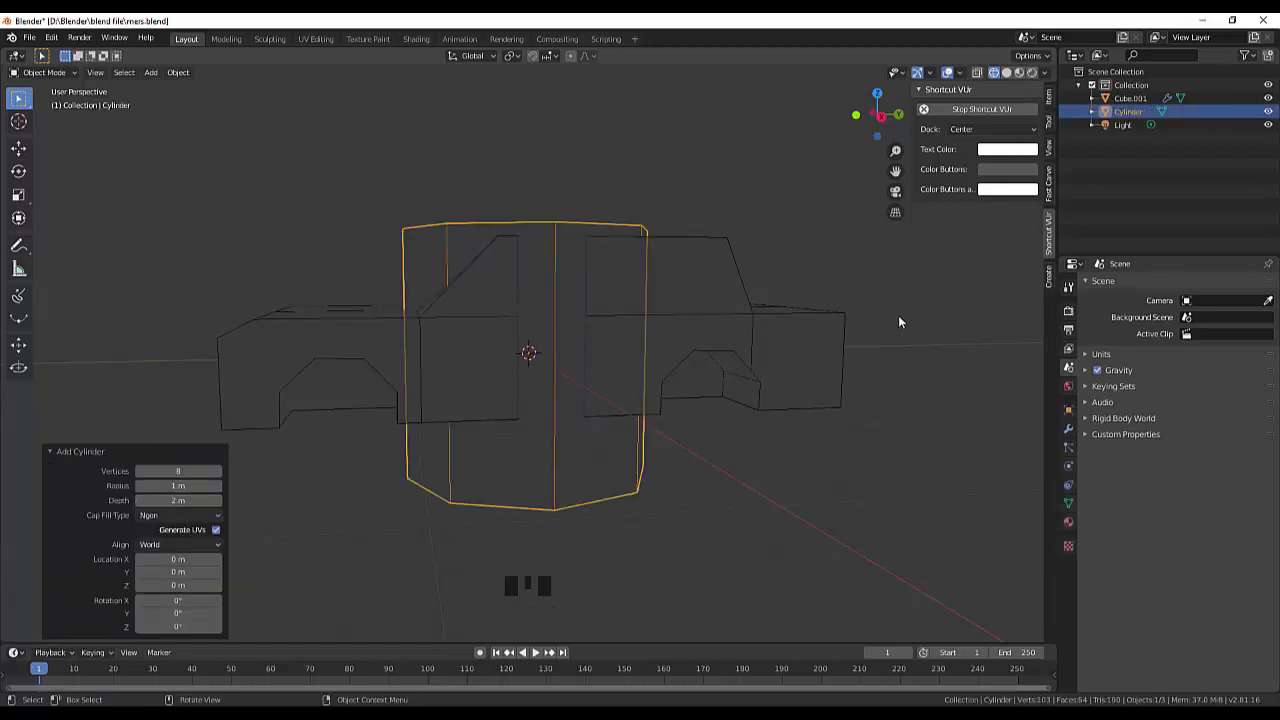
# Step: Rotate the cylinder 90° on Y onto its side and scale it to about 0.38
pyautogui.moveTo(902, 319); pyautogui.dragTo(502, 316)
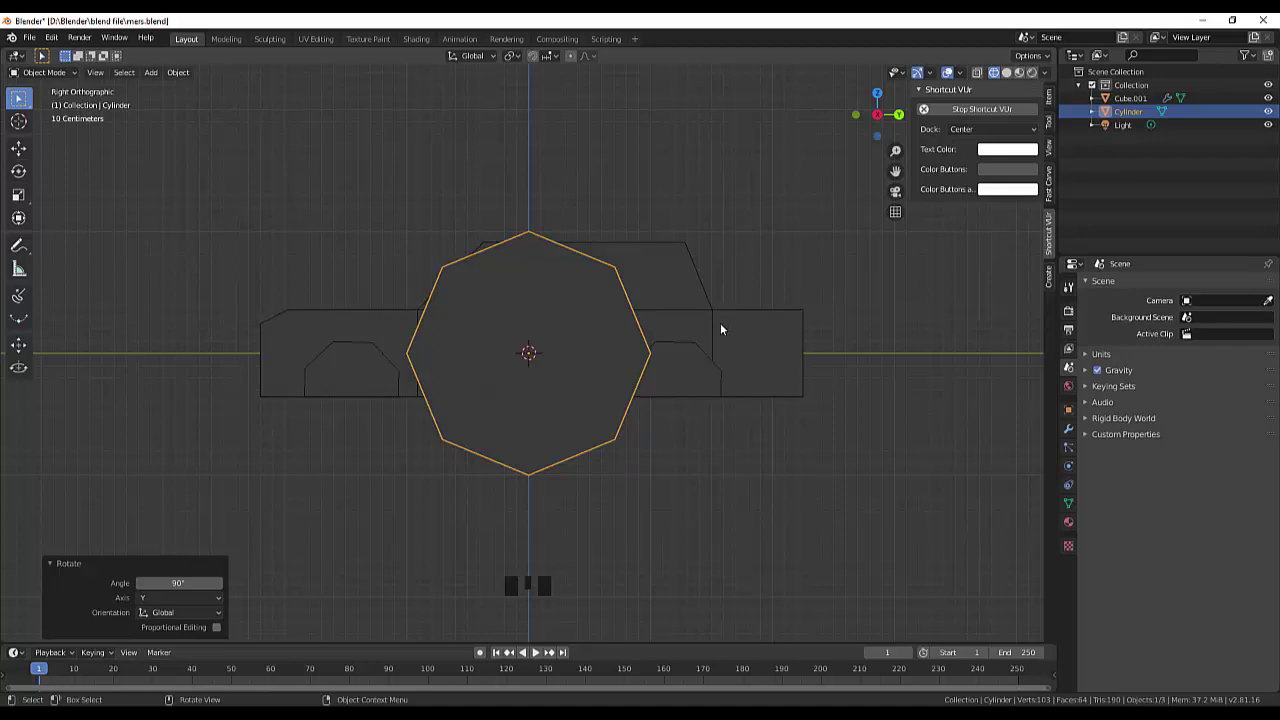
pyautogui.press('r')
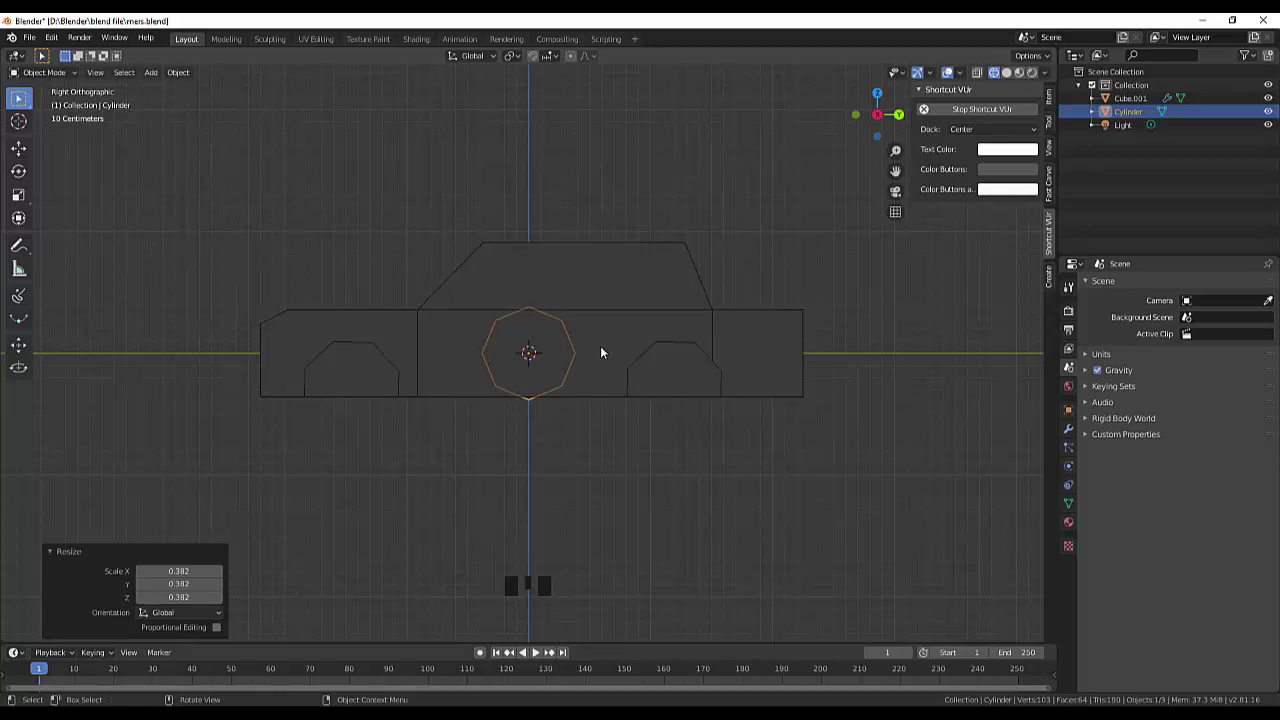
# Step: From Front view, move the wheel 0.678 m along X into the rear wheel arch
pyautogui.press('r')
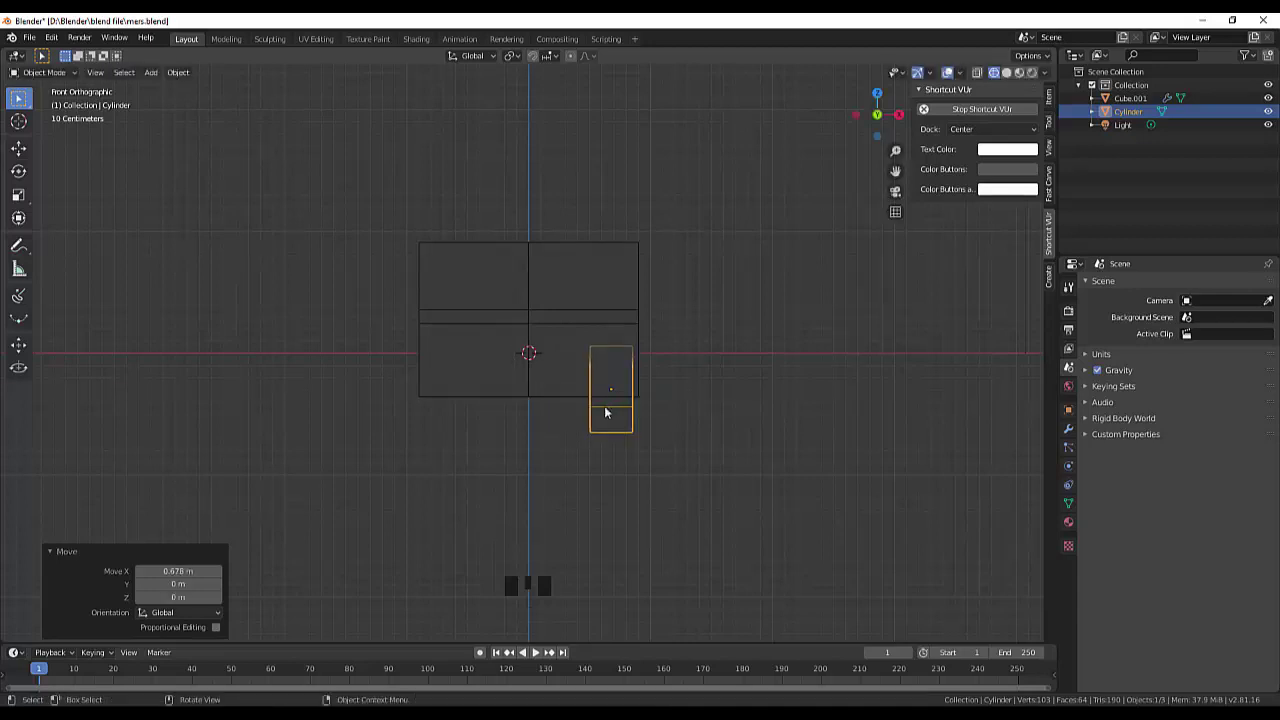
pyautogui.moveTo(768, 310); pyautogui.dragTo(641, 309)
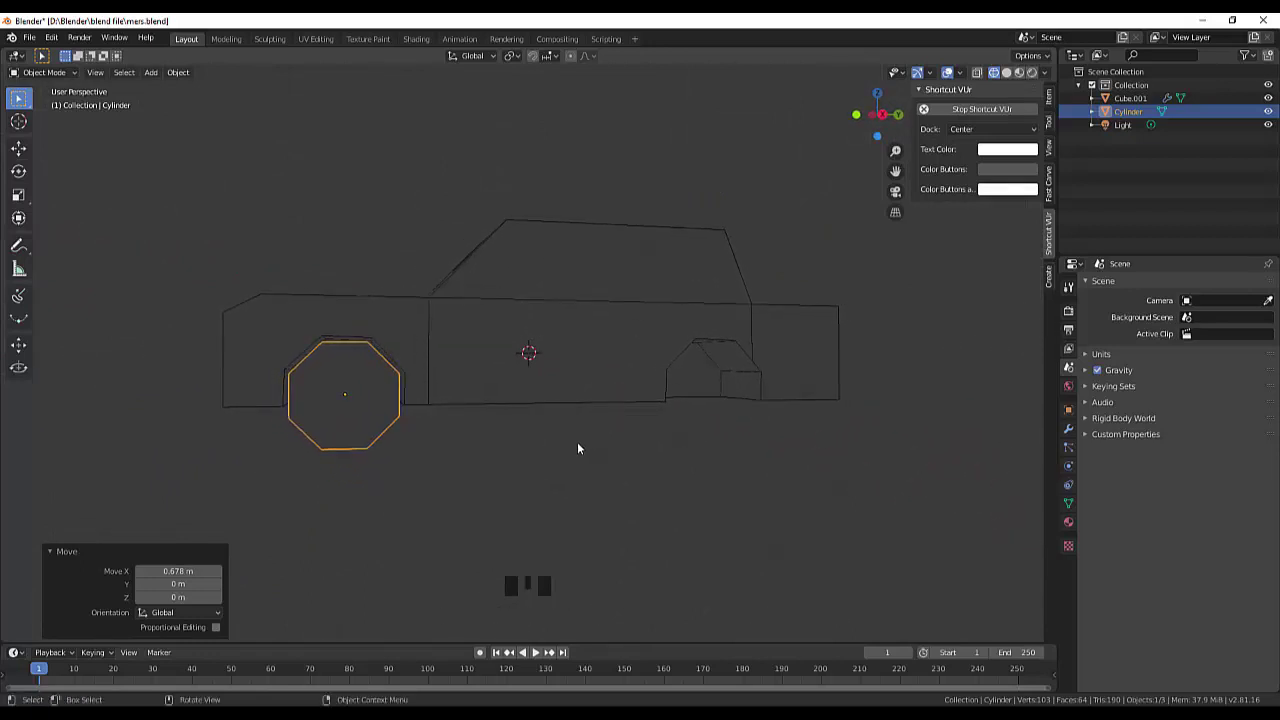
pyautogui.moveTo(576, 463); pyautogui.dragTo(1005, 78)
# Step: Switch the viewport to Solid shading and select the wheel for editing
pyautogui.click(1005, 78)
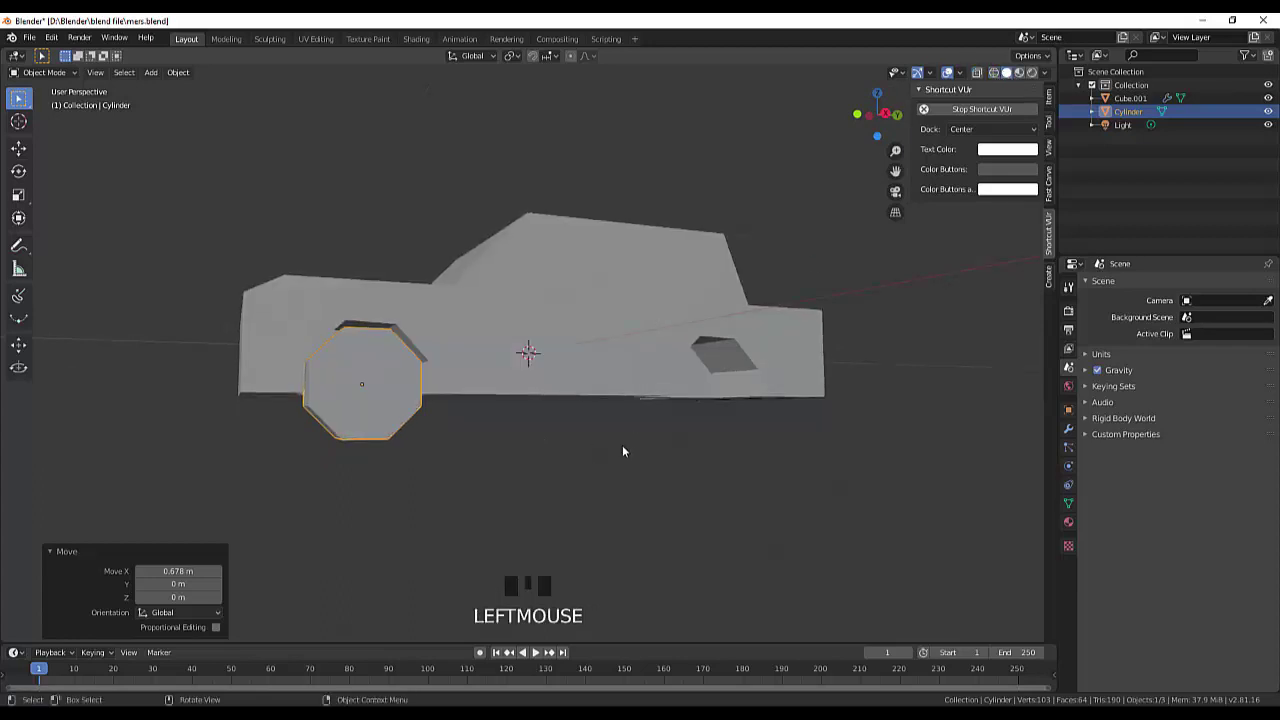
pyautogui.moveTo(624, 461); pyautogui.dragTo(603, 466)
pyautogui.click(363, 436)
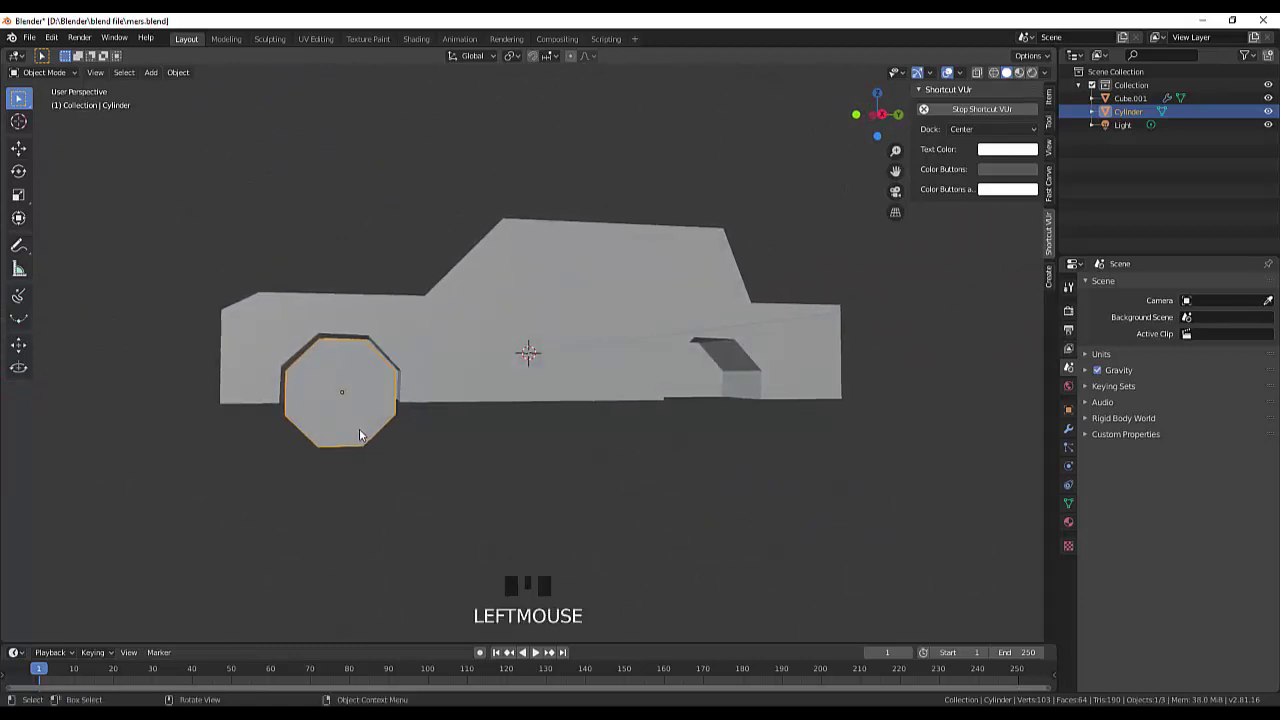
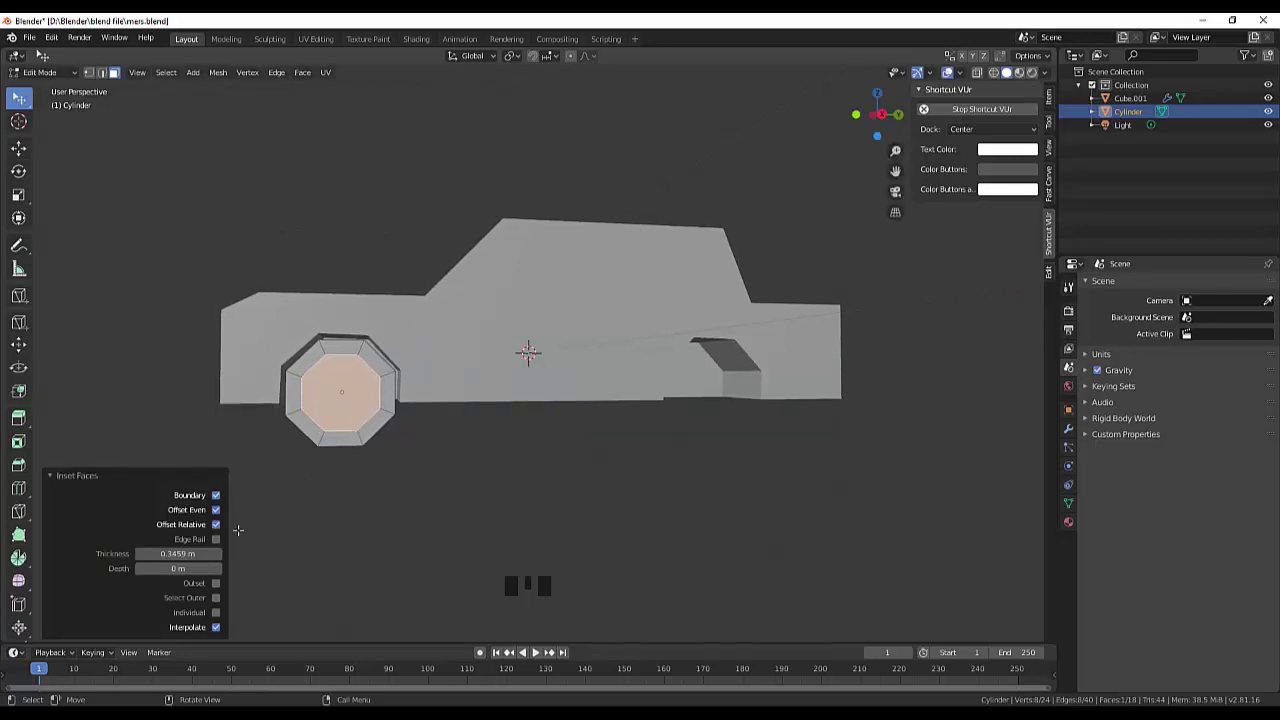
# Step: Disable Offset Even and Offset Relative so the 0.35 m inset forms a hub face
pyautogui.click(217, 518)
pyautogui.click(224, 525)
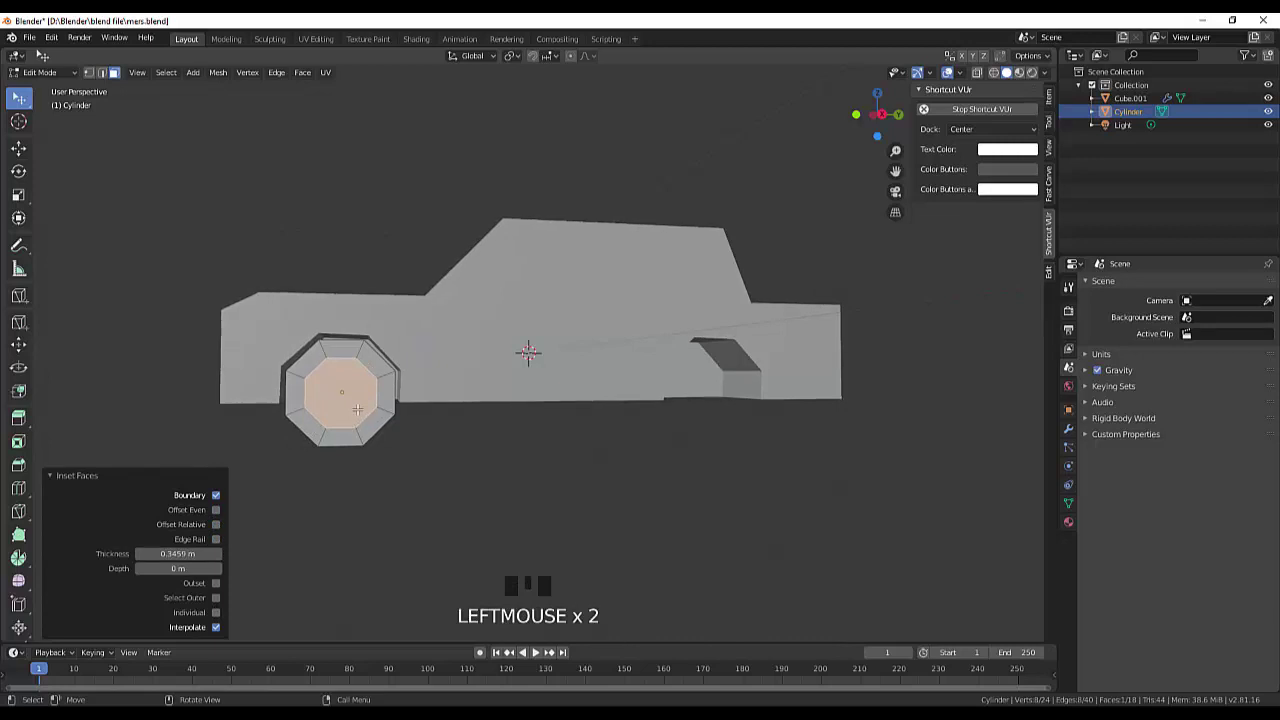
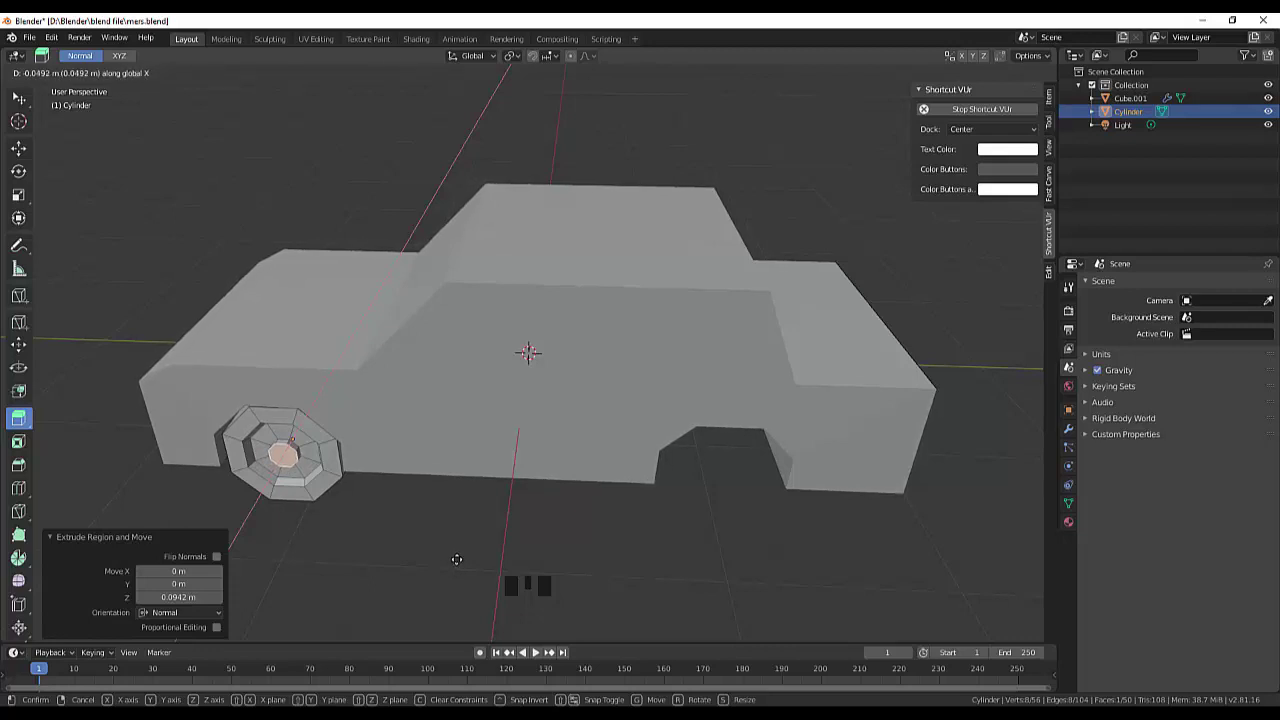
# Step: From side view, scale the extruded hub centre face down to roughly 0.79
pyautogui.scroll(3)
pyautogui.press('KP_3')
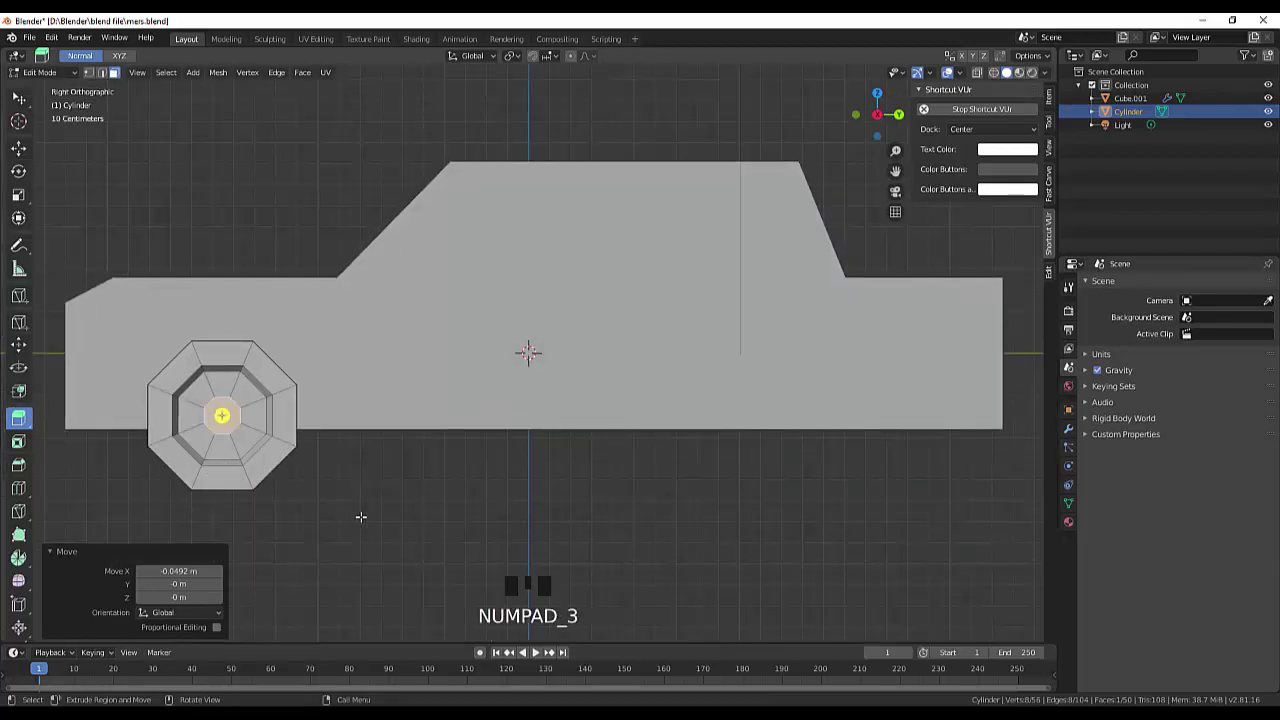
pyautogui.press('s')
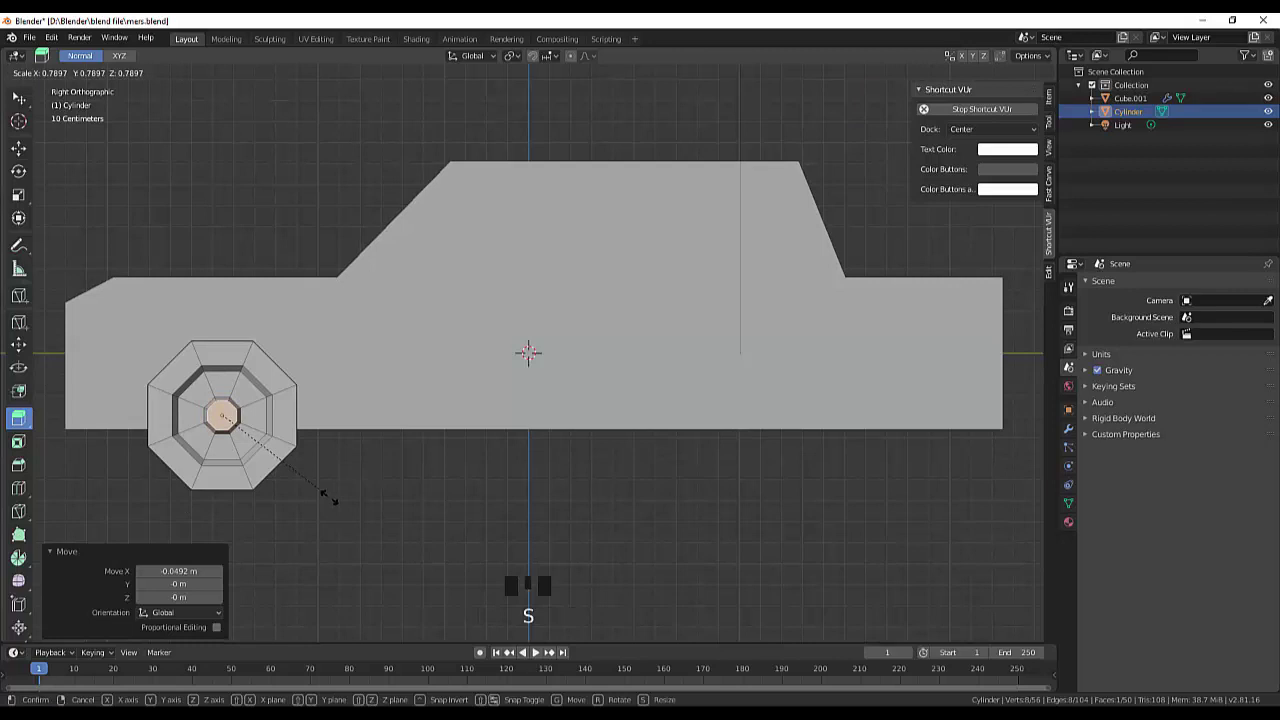
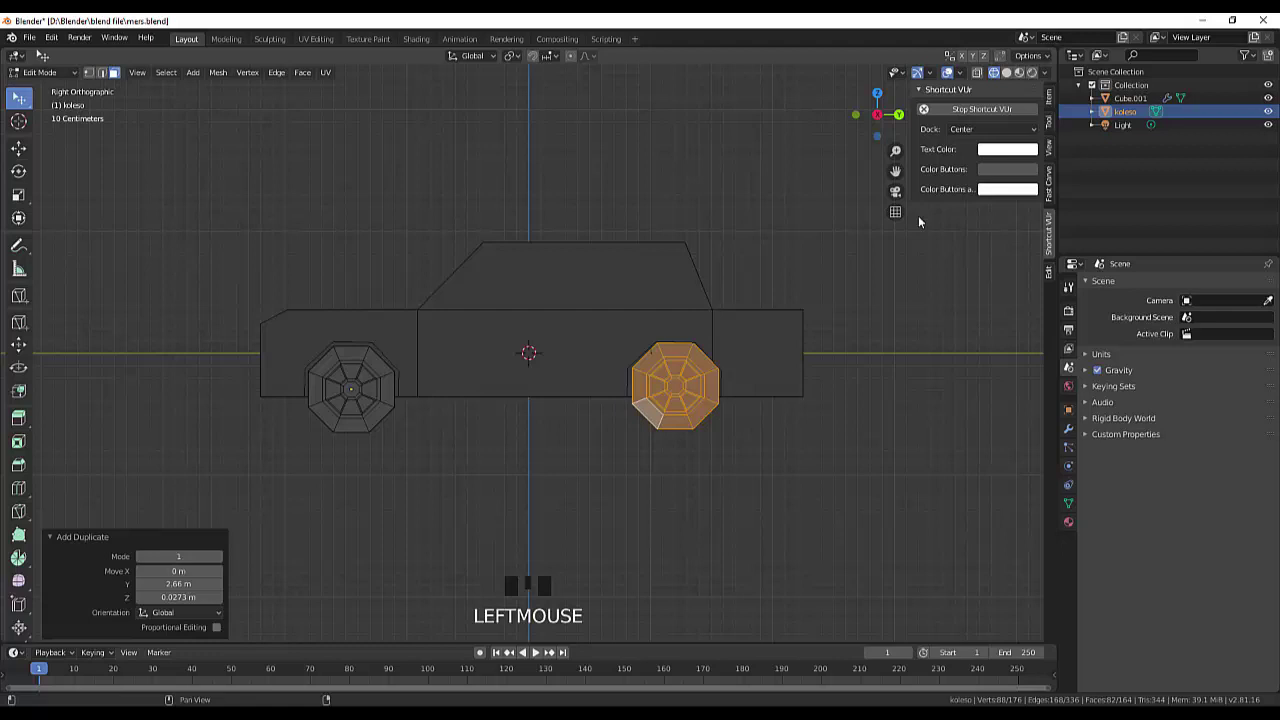
# Step: Position the copied koleso wheel in the front arch and look down on the car
pyautogui.scroll(3)
pyautogui.scroll(3)
pyautogui.press('g')
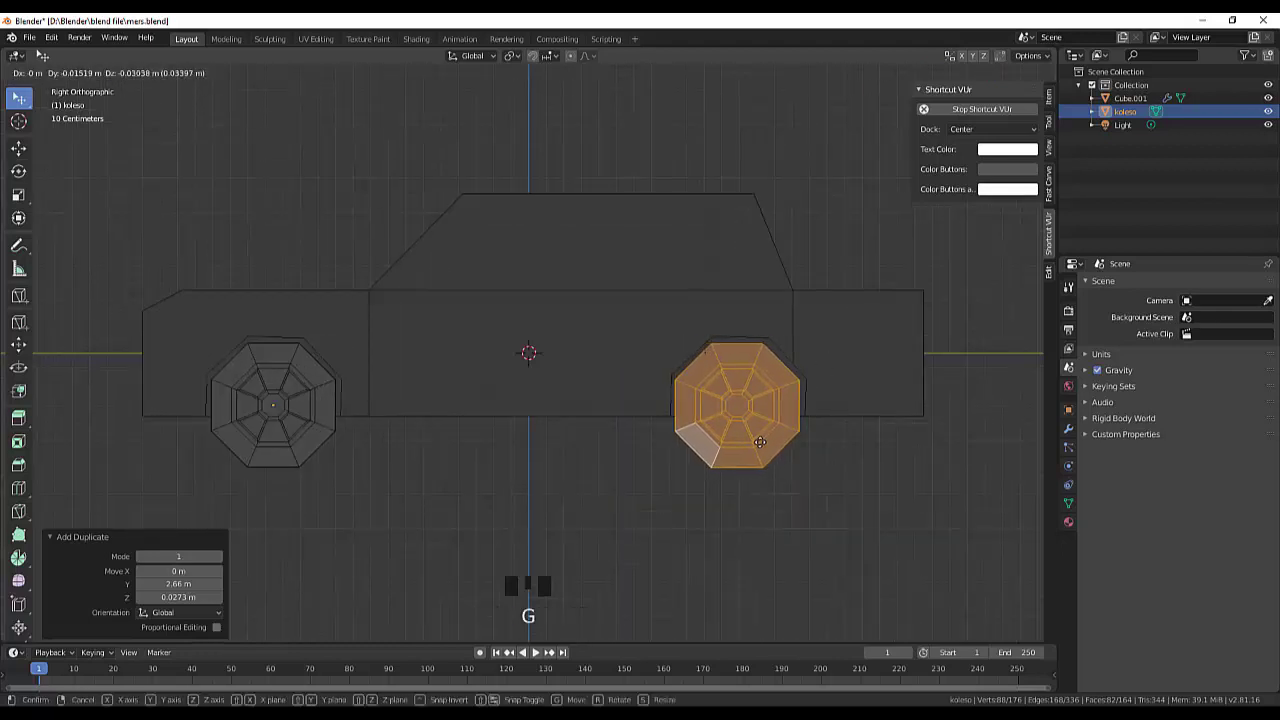
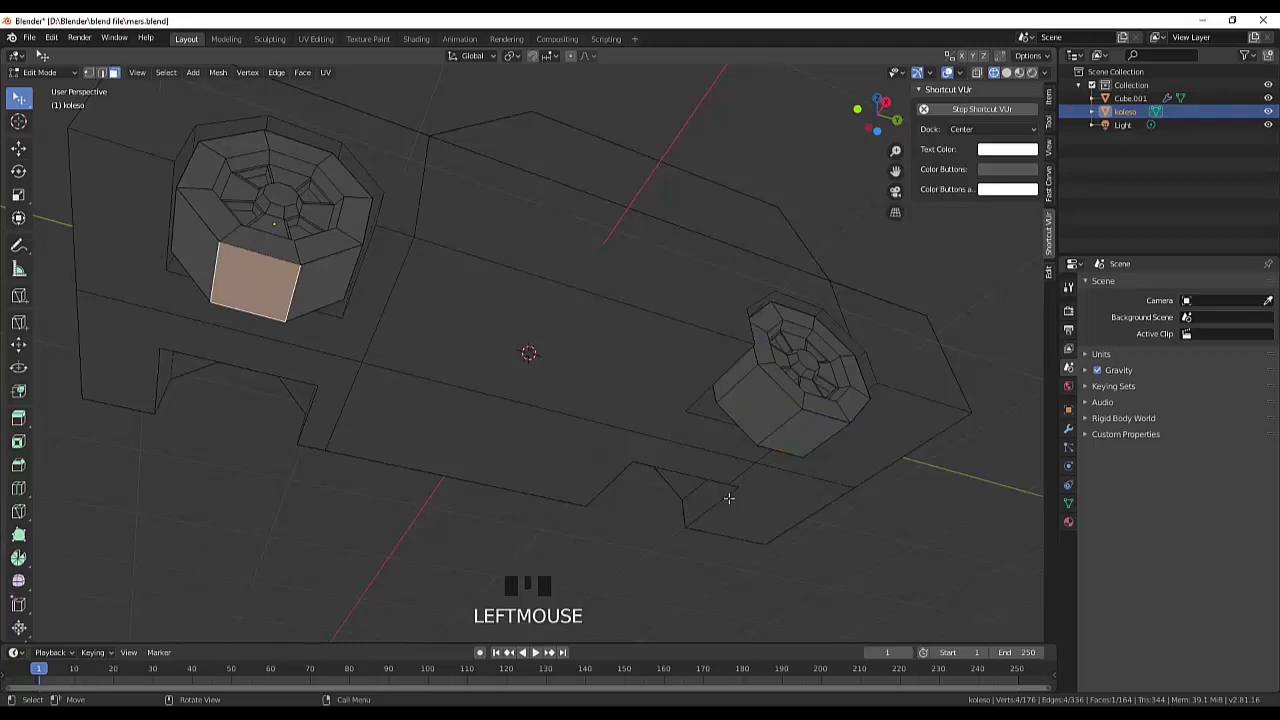
pyautogui.moveTo(38, 76); pyautogui.dragTo(537, 329)
# Step: Set koleso's origin to the 3D cursor at the scene centre via Object > Set Origin
pyautogui.moveTo(537, 329); pyautogui.dragTo(650, 264)
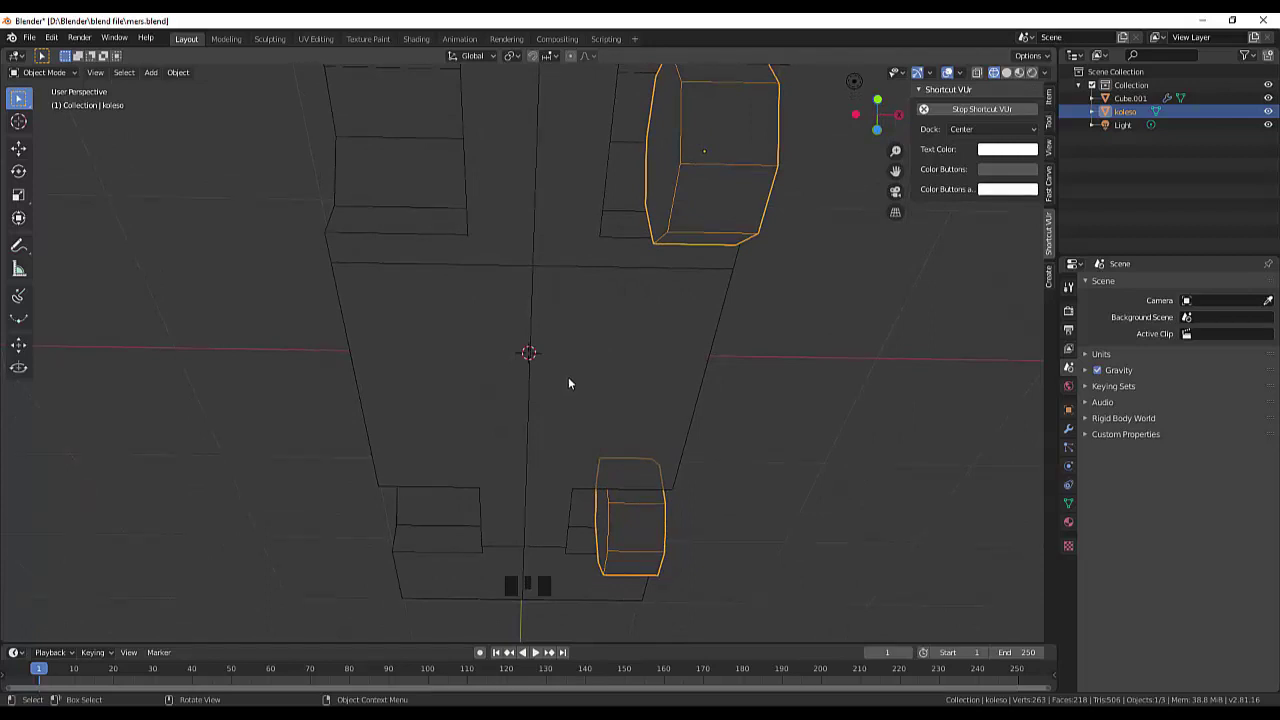
pyautogui.moveTo(155, 81); pyautogui.dragTo(210, 106)
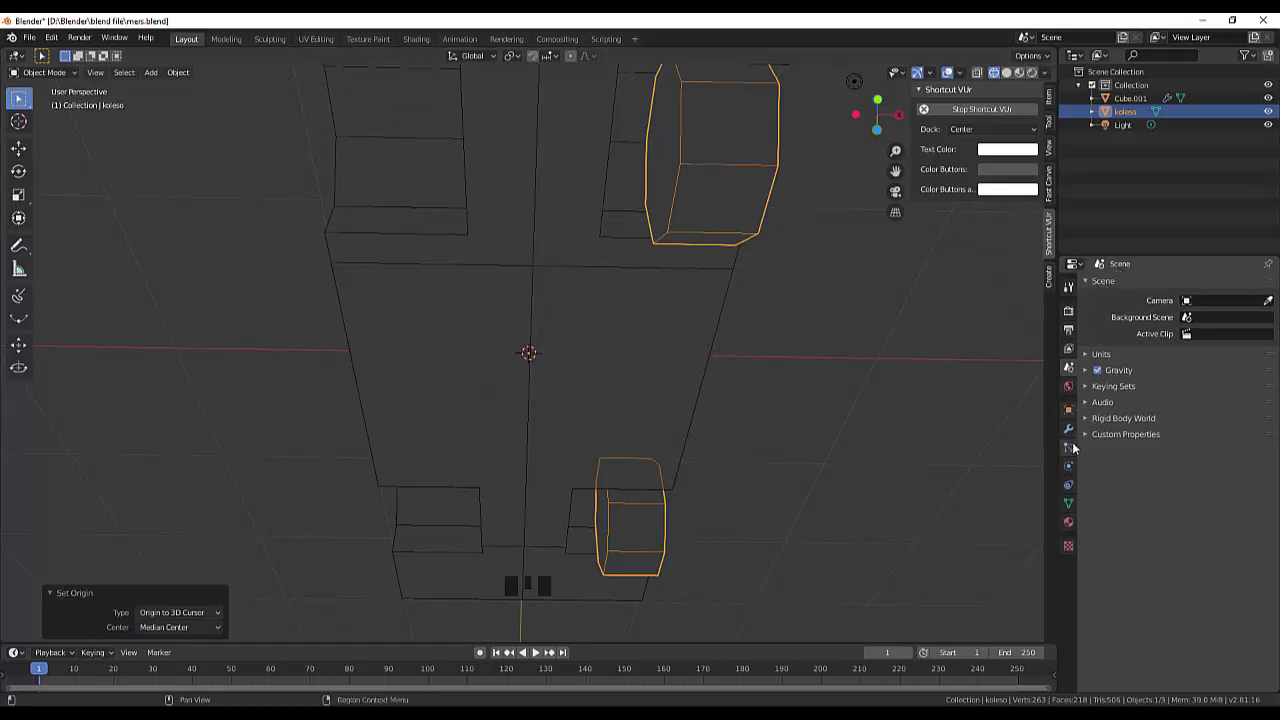
# Step: Add a Mirror modifier to koleso on the Z axis only, with X disabled
pyautogui.click(1072, 434)
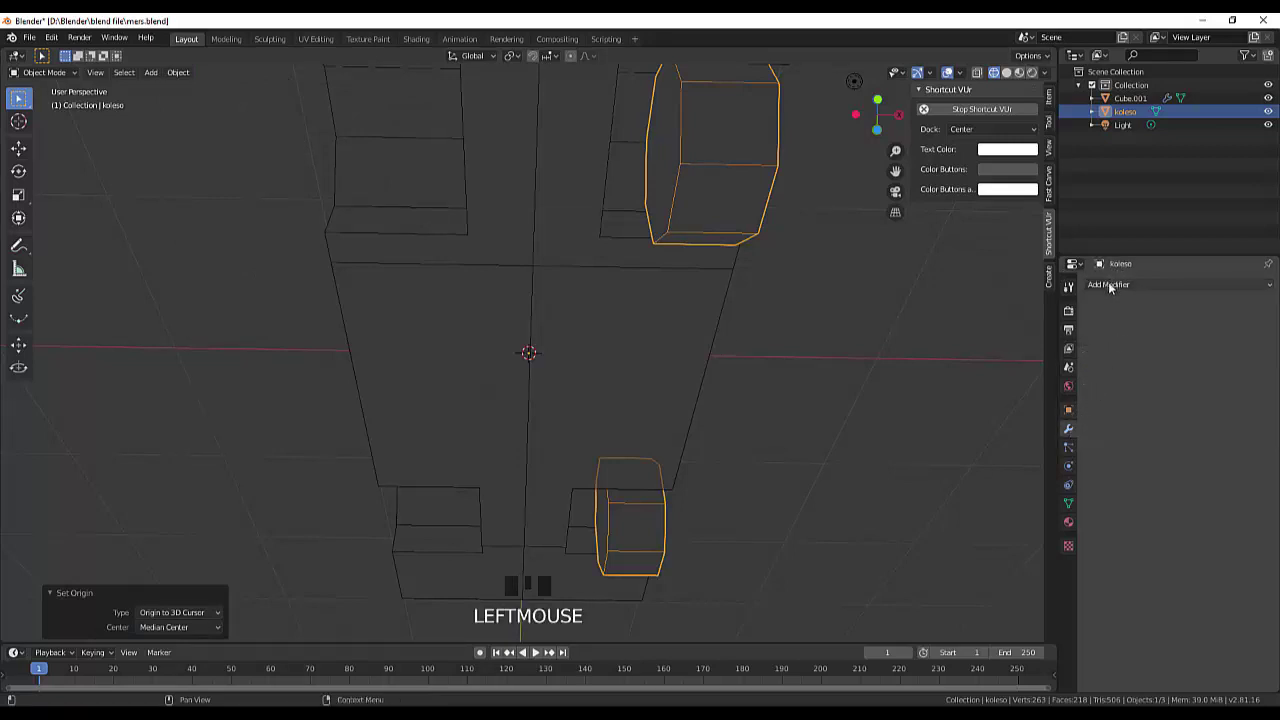
pyautogui.moveTo(1111, 289); pyautogui.dragTo(1017, 421)
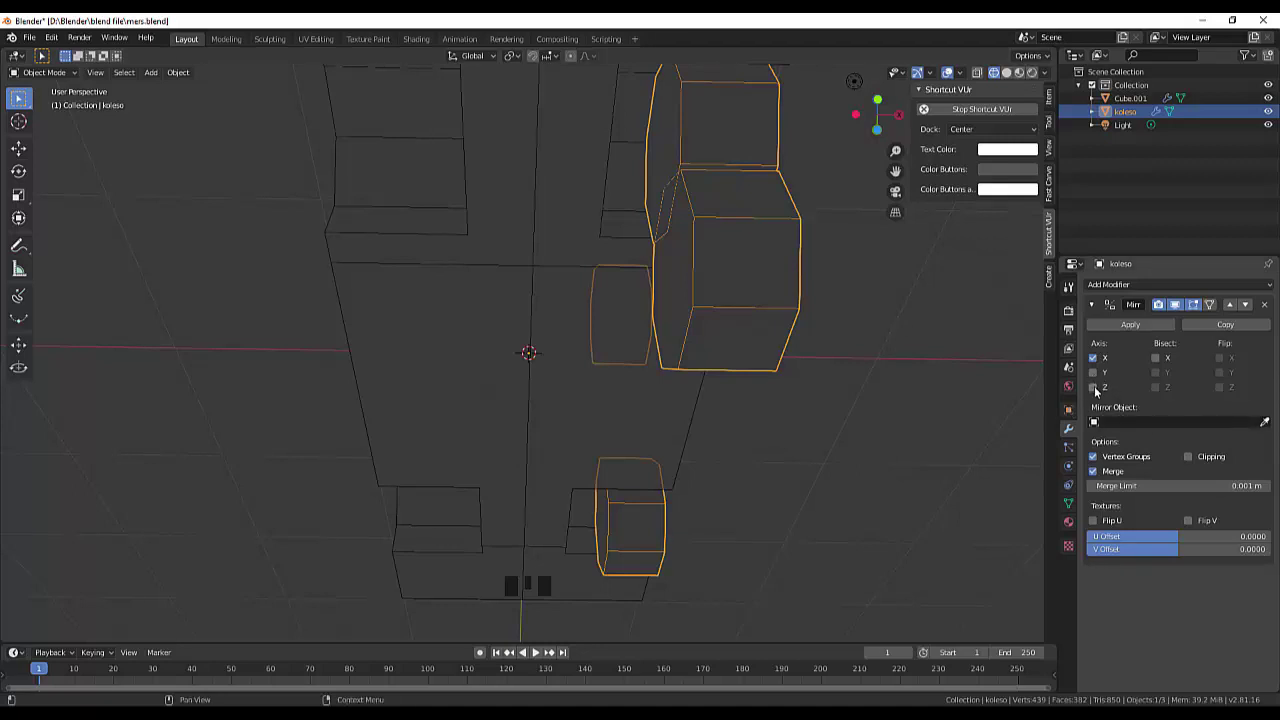
pyautogui.click(1094, 392)
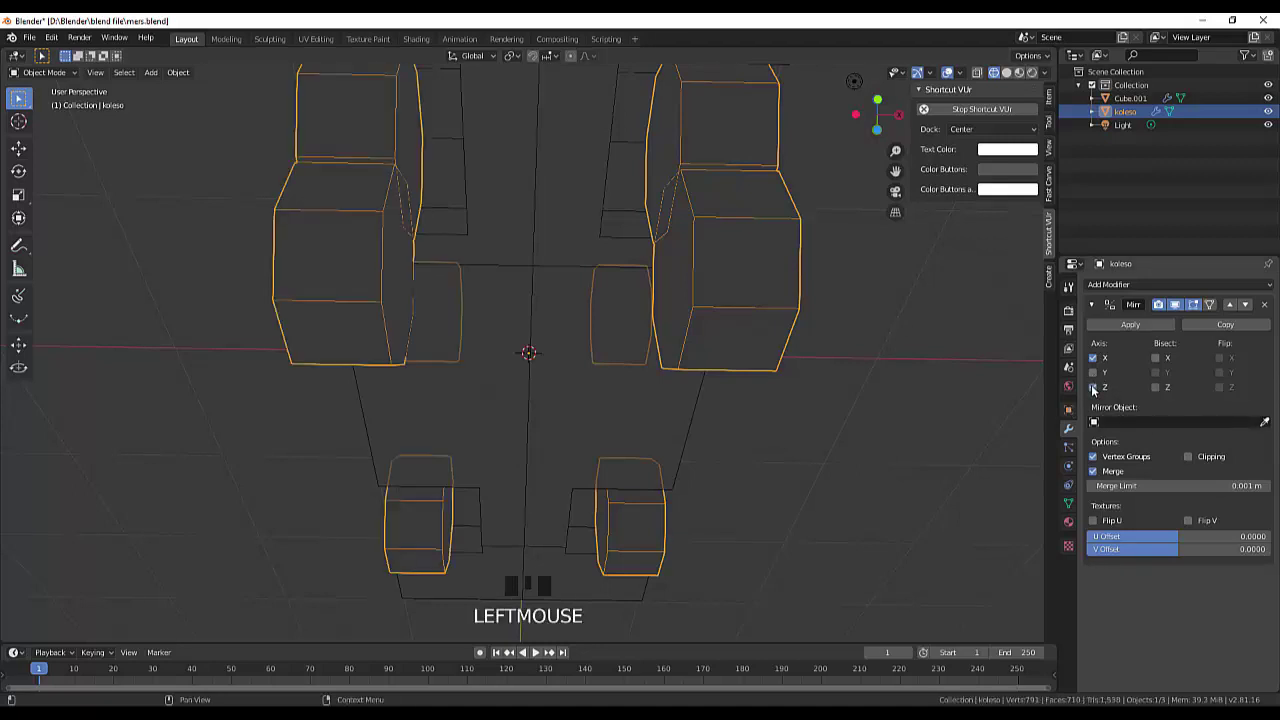
pyautogui.click(1094, 362)
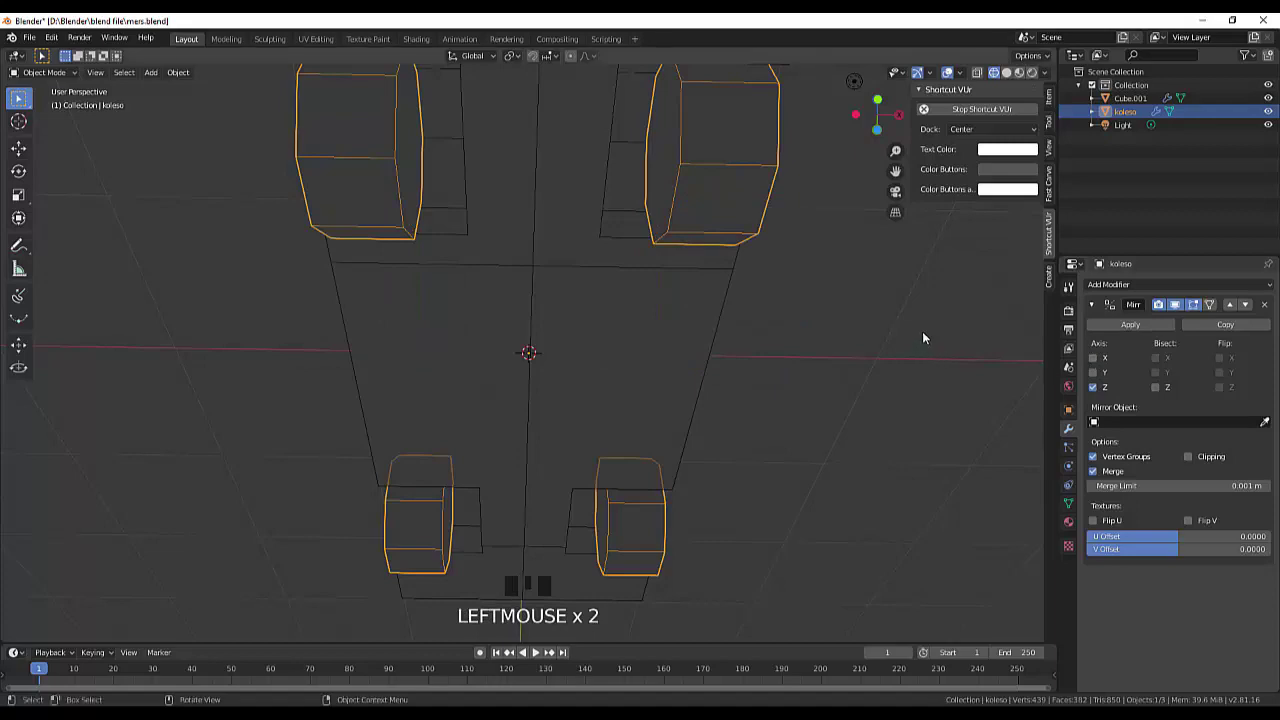
# Step: Compare viewport shadings, settle on Solid and inspect all four wheels from an angle
pyautogui.moveTo(931, 320); pyautogui.dragTo(1063, 67)
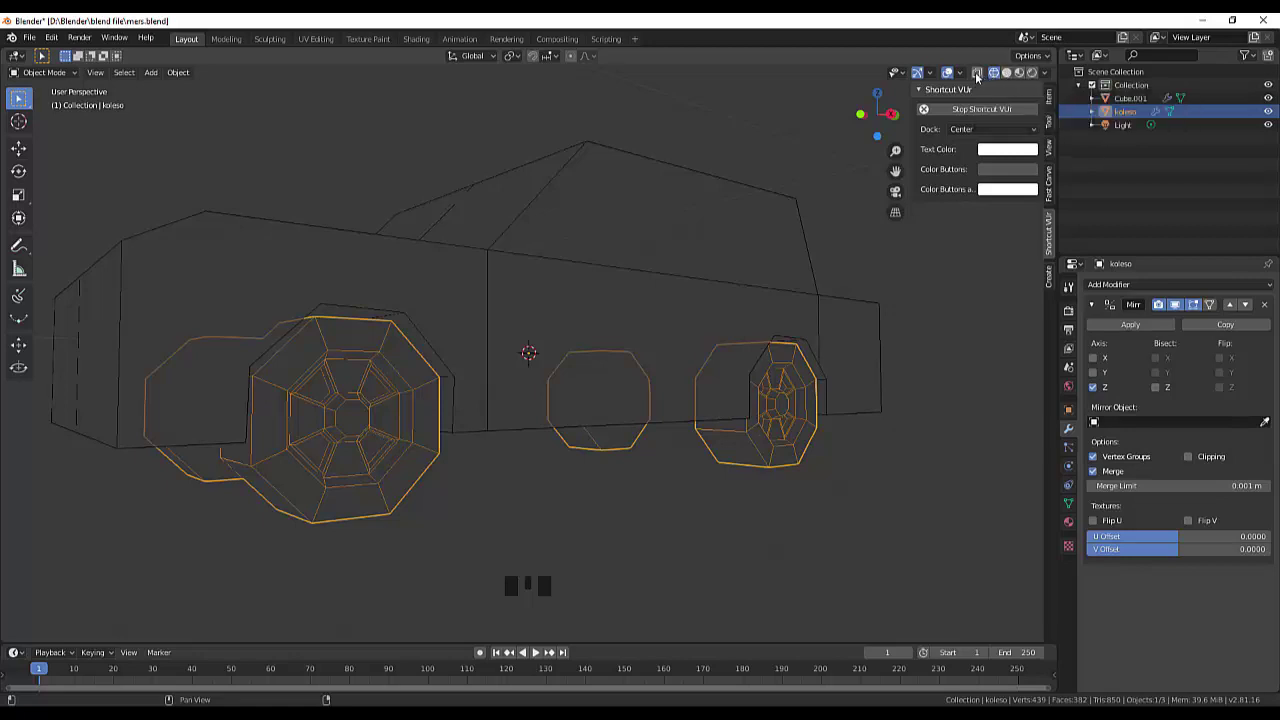
pyautogui.click(995, 80)
pyautogui.click(983, 79)
pyautogui.click(995, 79)
pyautogui.click(1005, 80)
pyautogui.moveTo(918, 227); pyautogui.dragTo(128, 228)
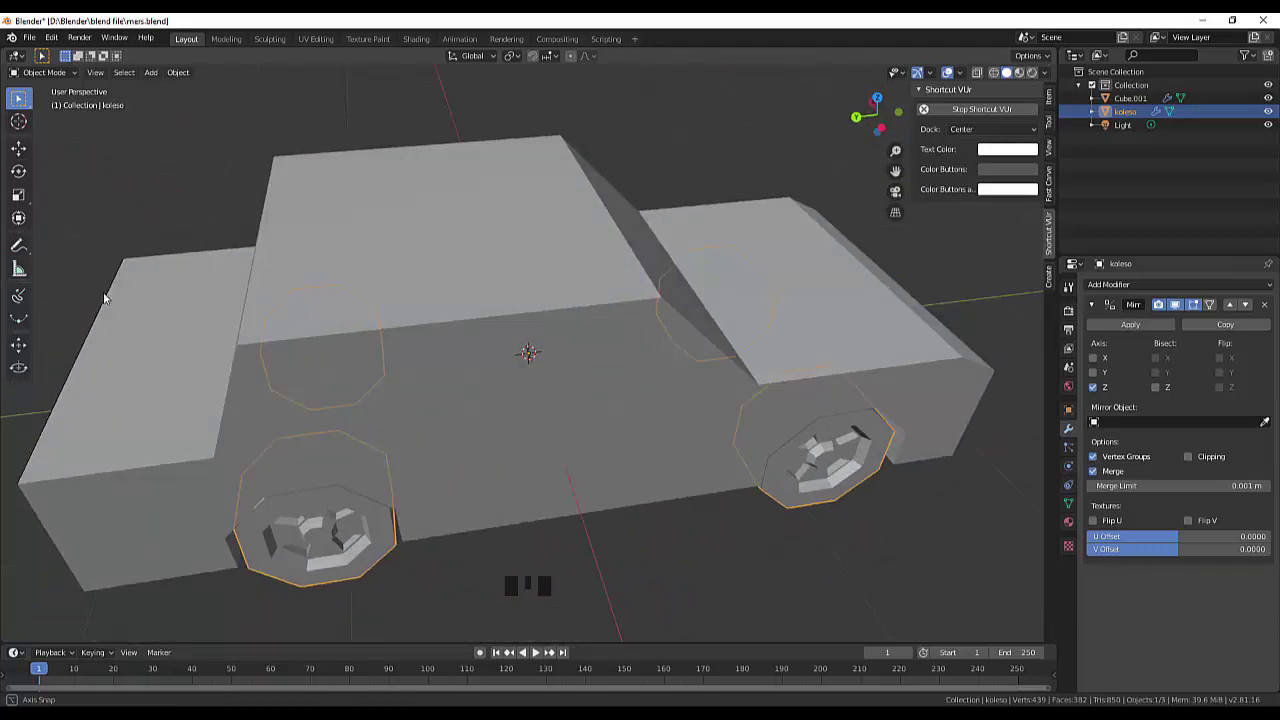
pyautogui.scroll(-3)
pyautogui.scroll(3)
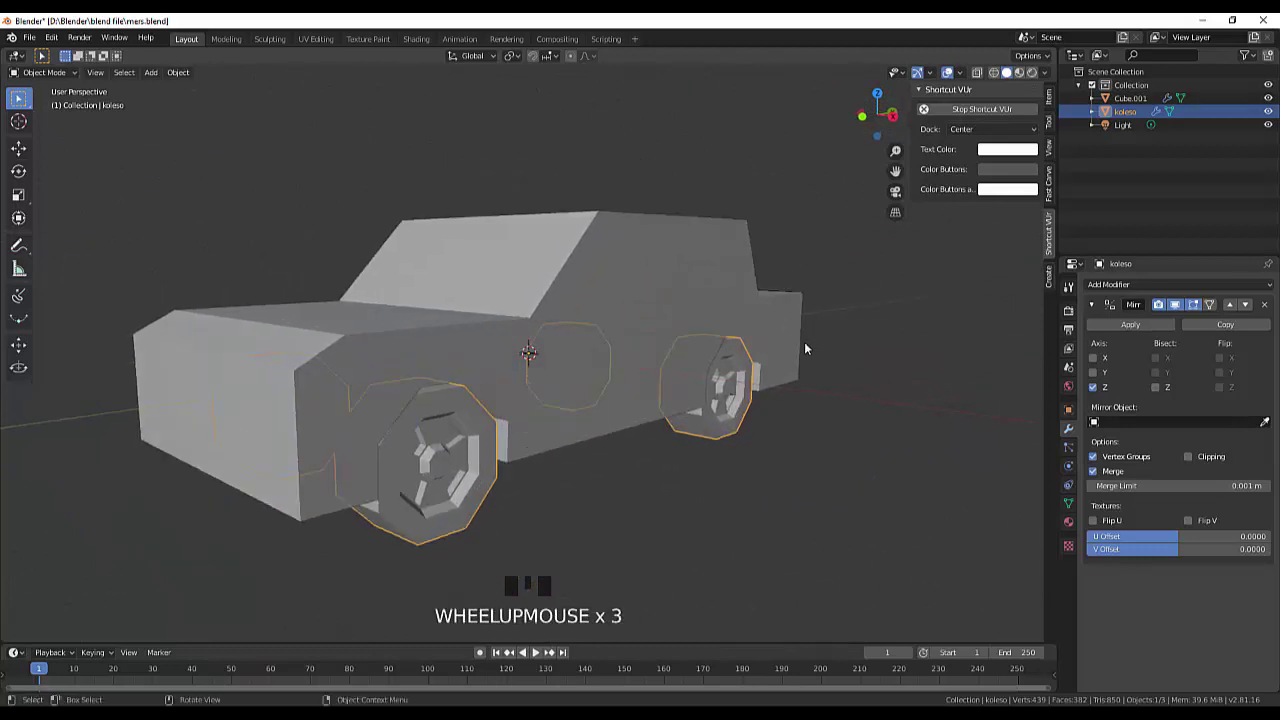
pyautogui.scroll(3)
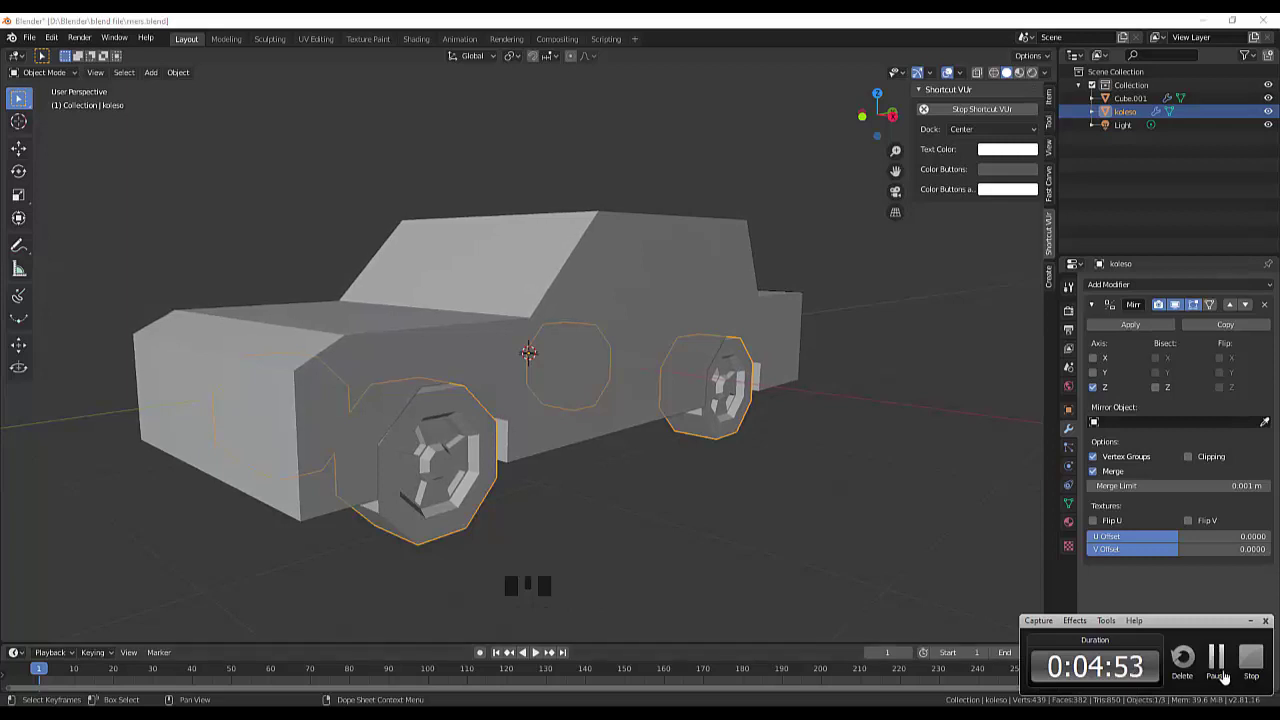
# Step: Begin editing the koleso wheel mesh and make the car body Cube.001 active in the Outliner
pyautogui.moveTo(891, 303); pyautogui.dragTo(779, 331)
pyautogui.press('Tab')
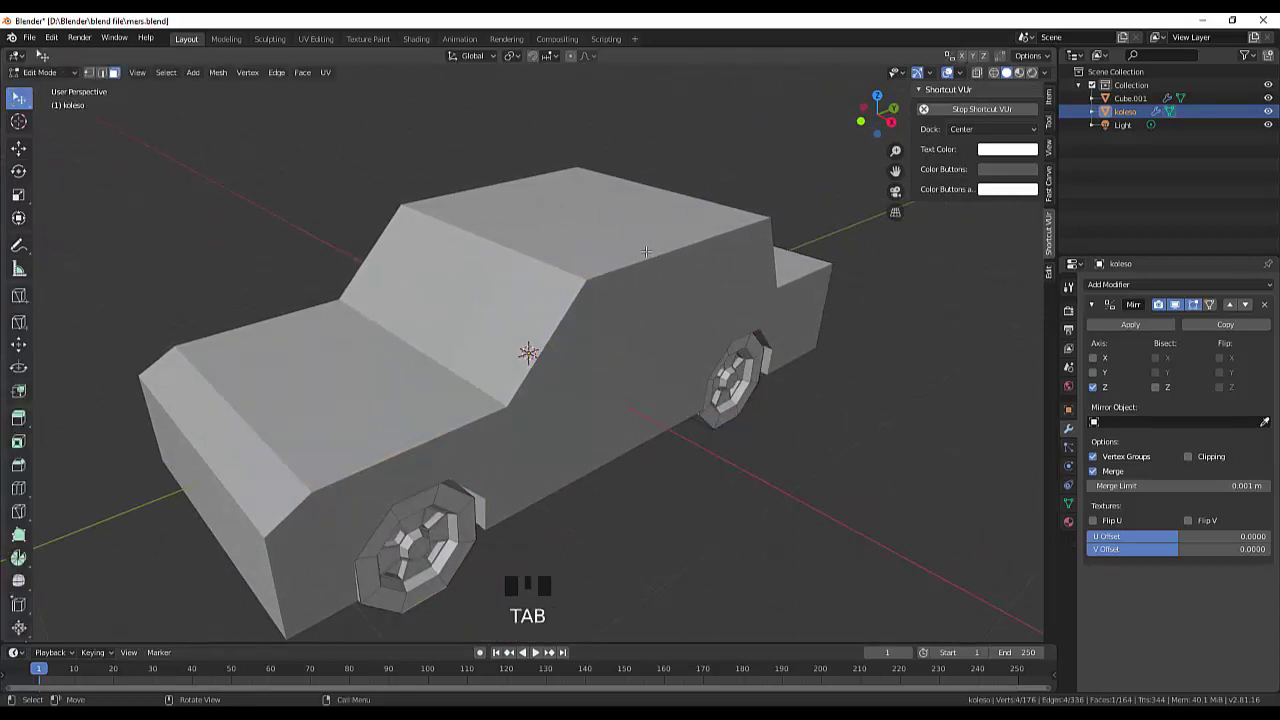
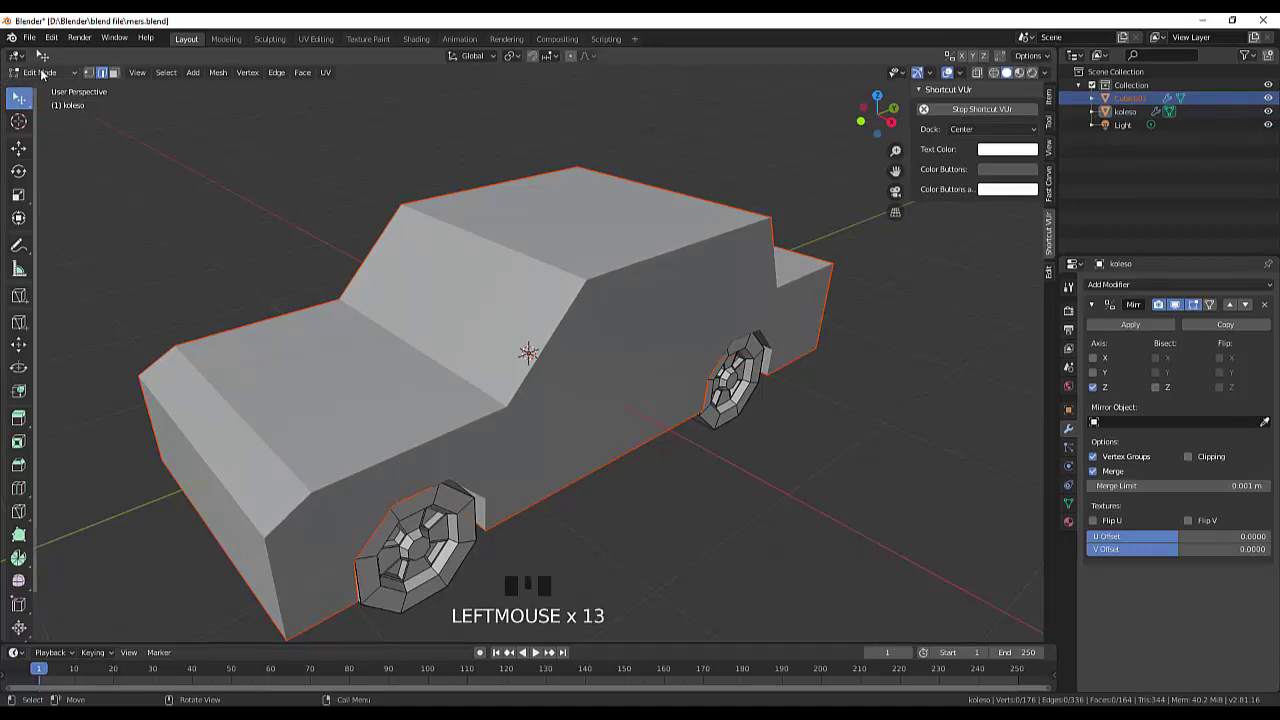
pyautogui.click(87, 83)
pyautogui.click(121, 70)
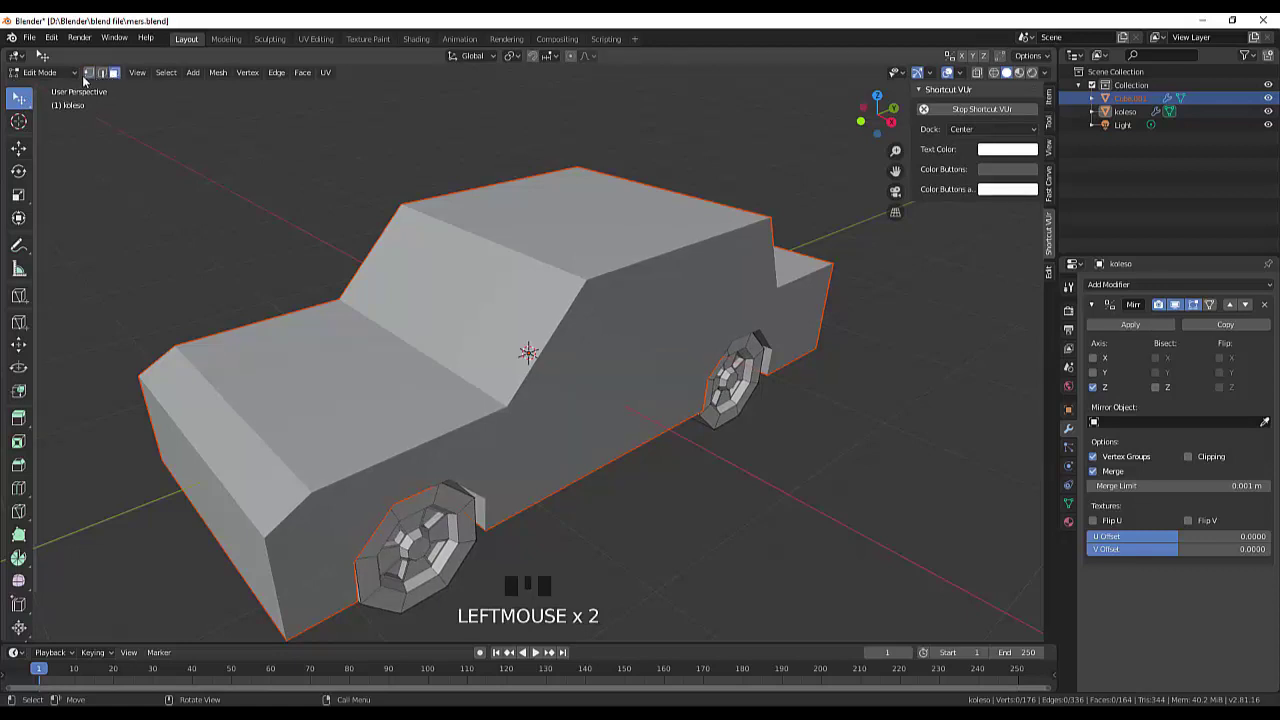